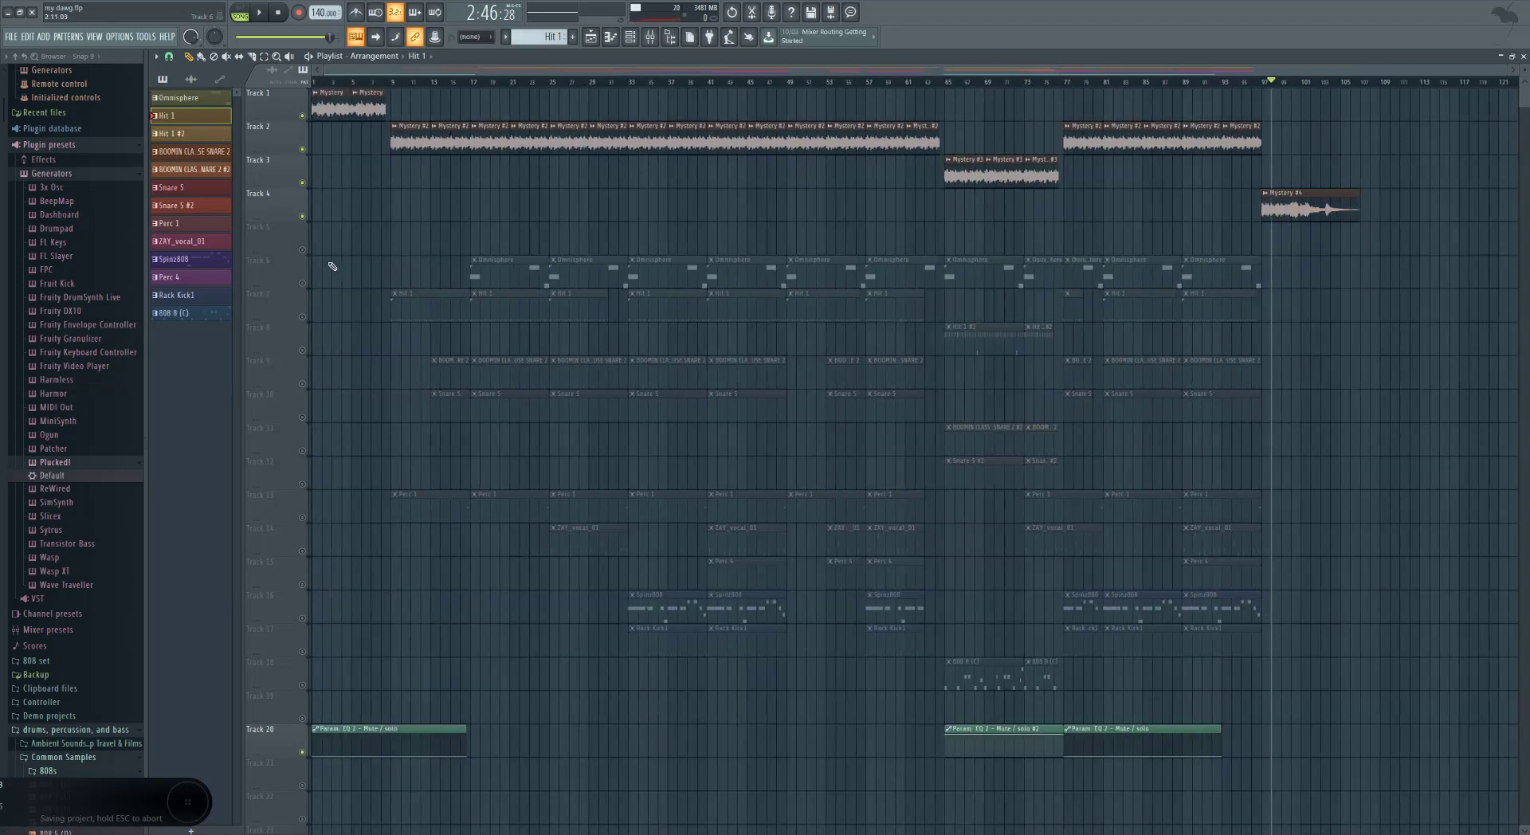
Step: Unsolo the playlist so all tracks are audible and bring up the Channel Rack
click(314, 253)
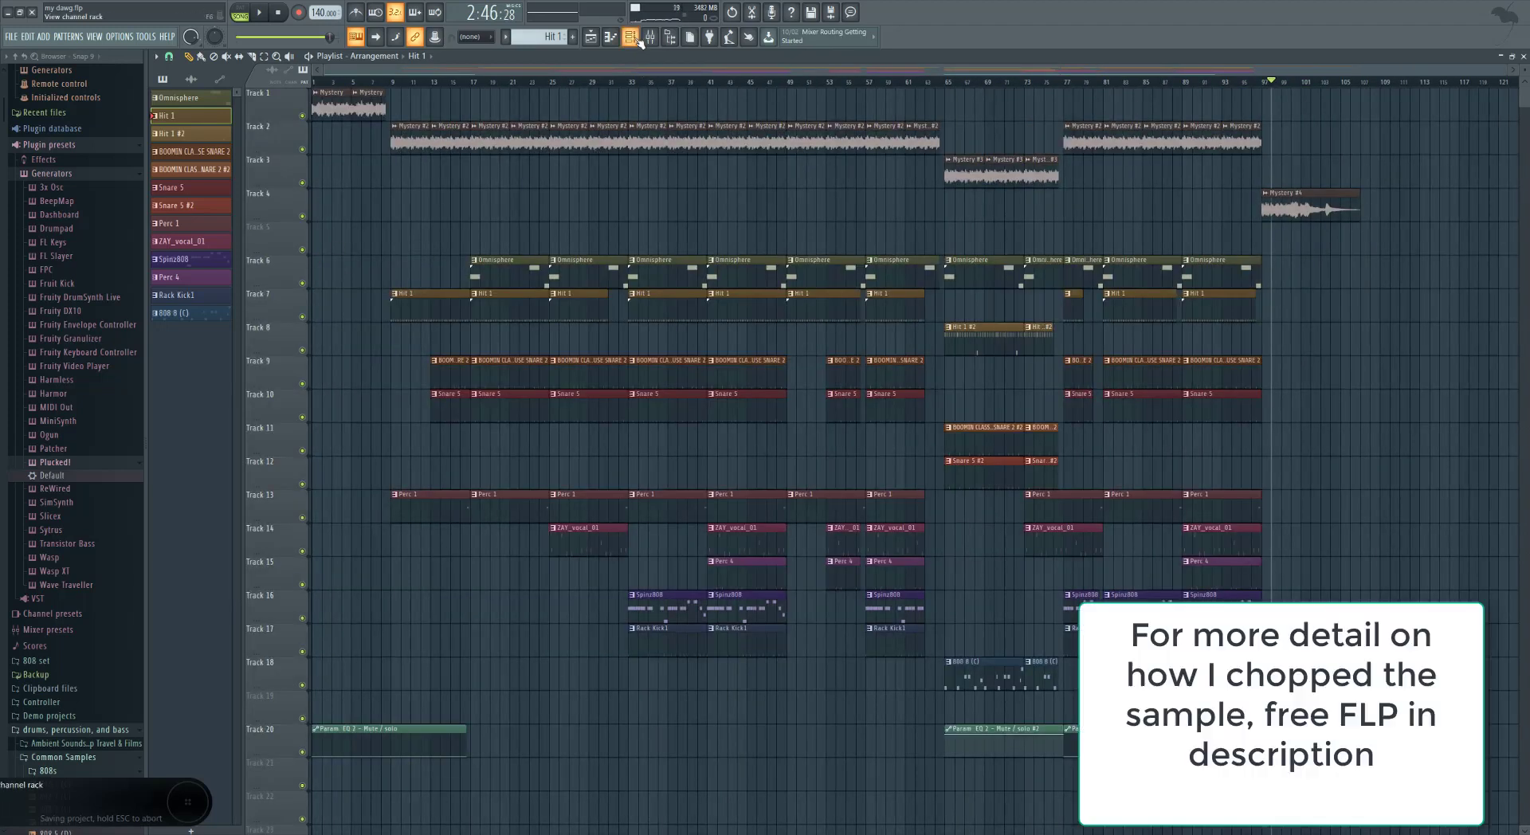
key(F1)
Step: Show the Omnisphere channel with the LA Custom C7 Rich Ballad piano patch loaded
key(F1)
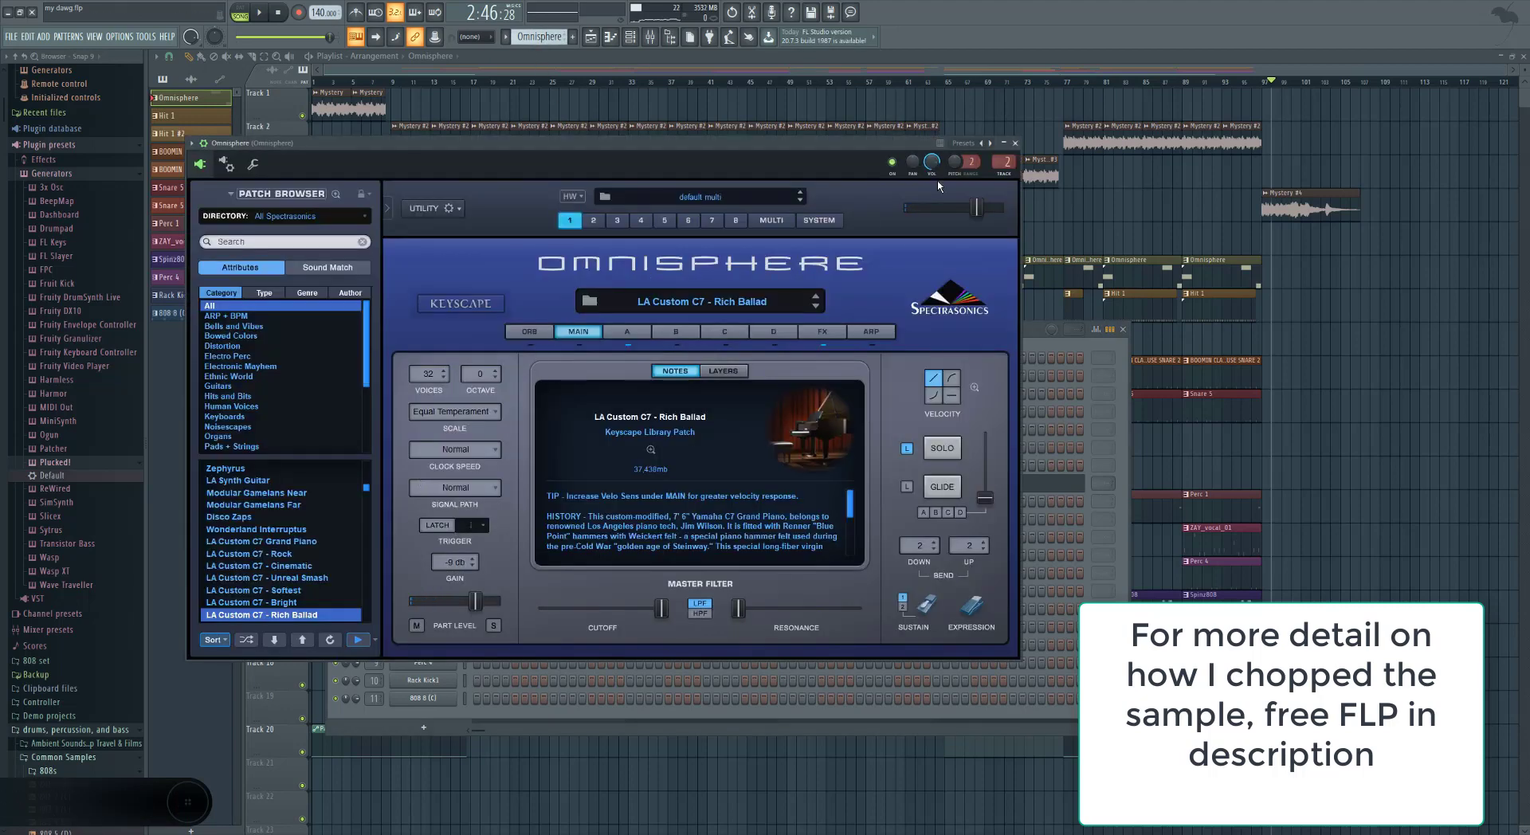
Step: View the Omnisphere mixer insert, then the Hit 1 hi-hat pattern's notes in the piano roll
key(F1)
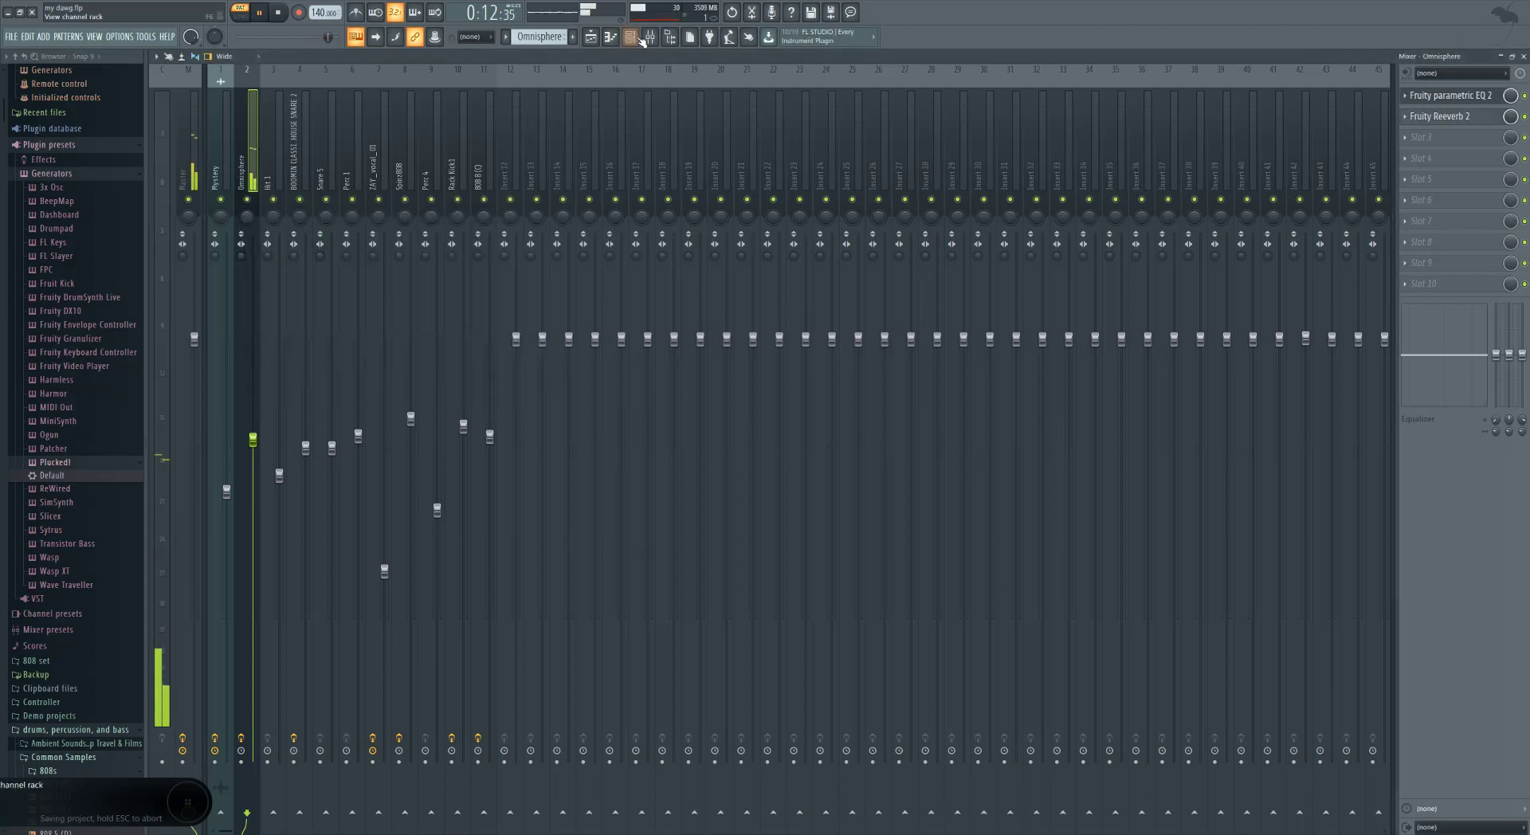
key(F1)
Step: Preview the Hit 1 hi-hat pattern, stopping playback before switching to Hit 1 #2
key(F1)
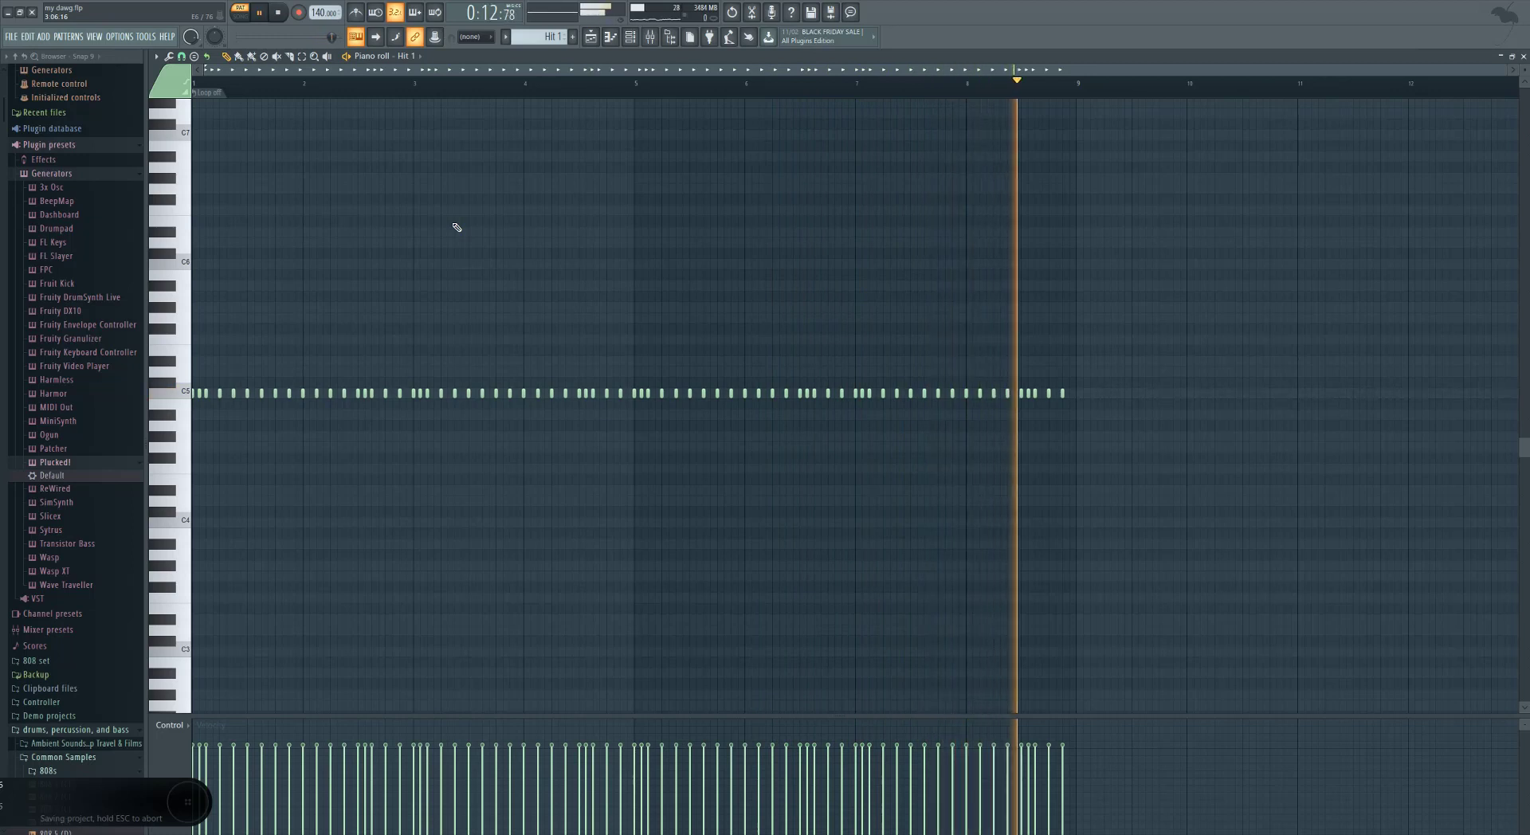
key(F1)
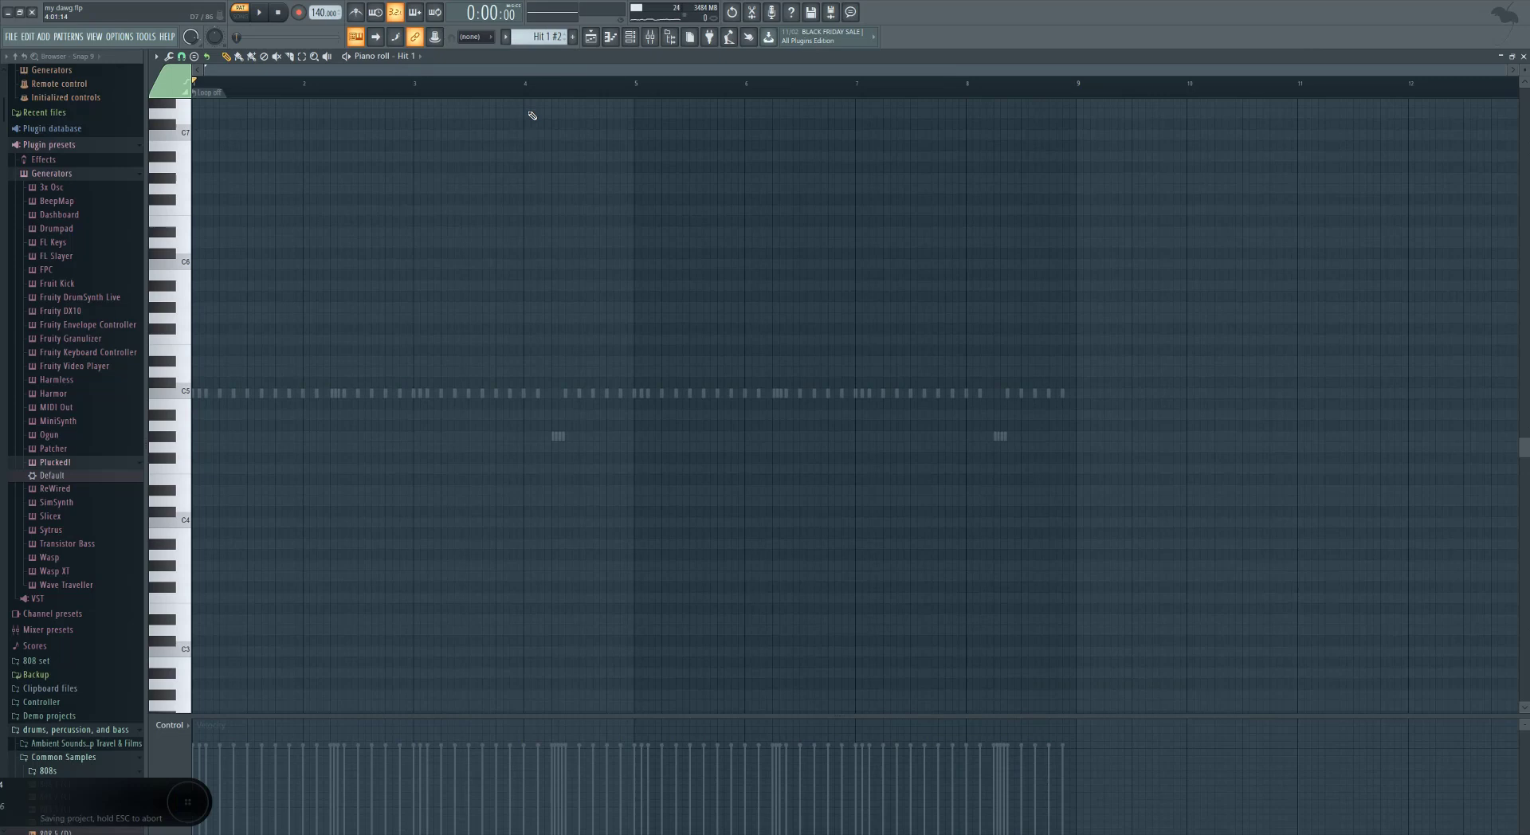
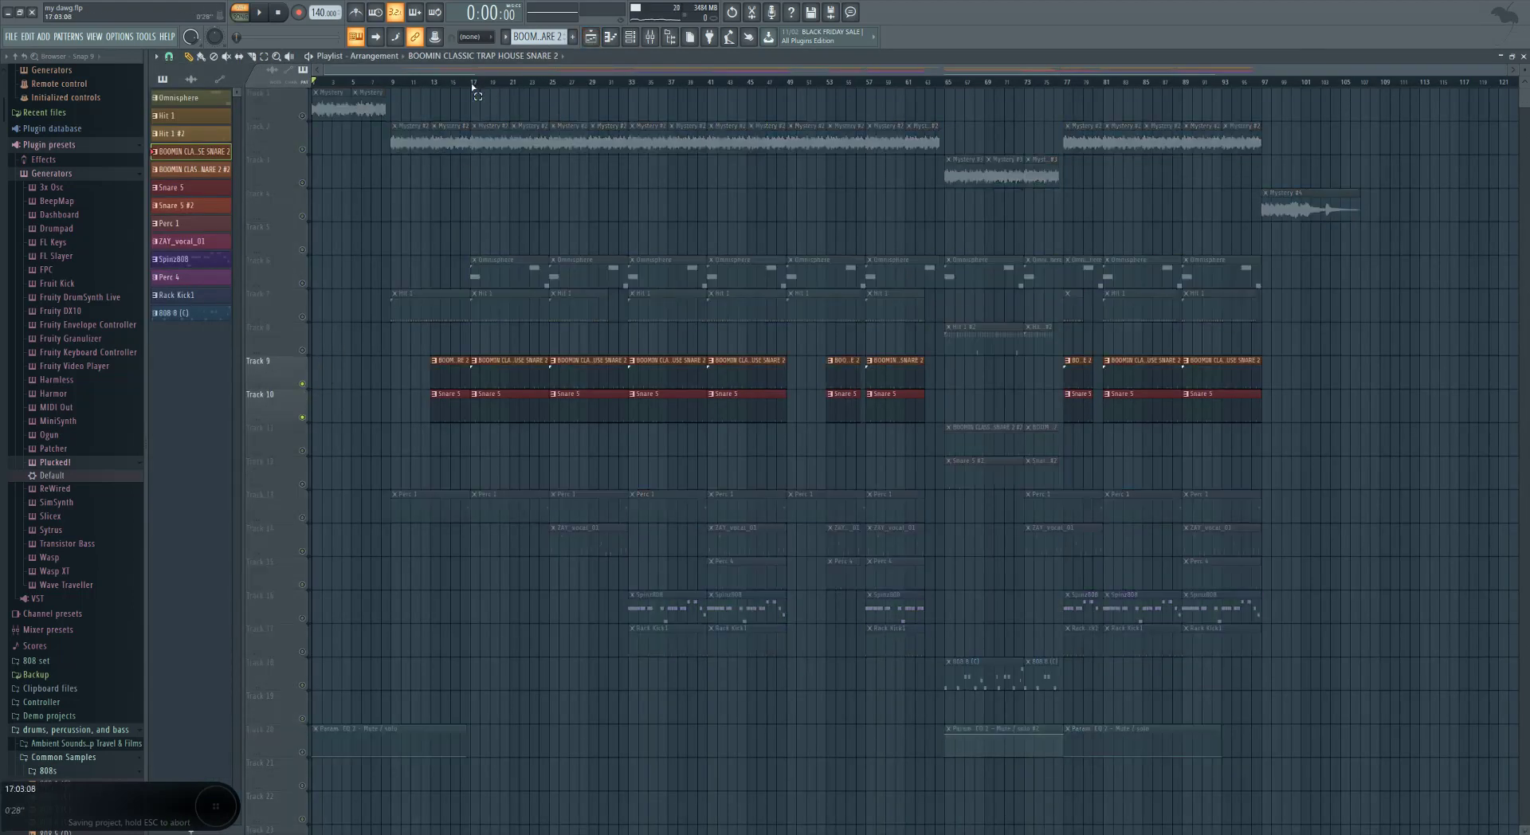
Step: Play the soloed snare tracks from the snare section of the timeline
drag(474, 56, 560, 54)
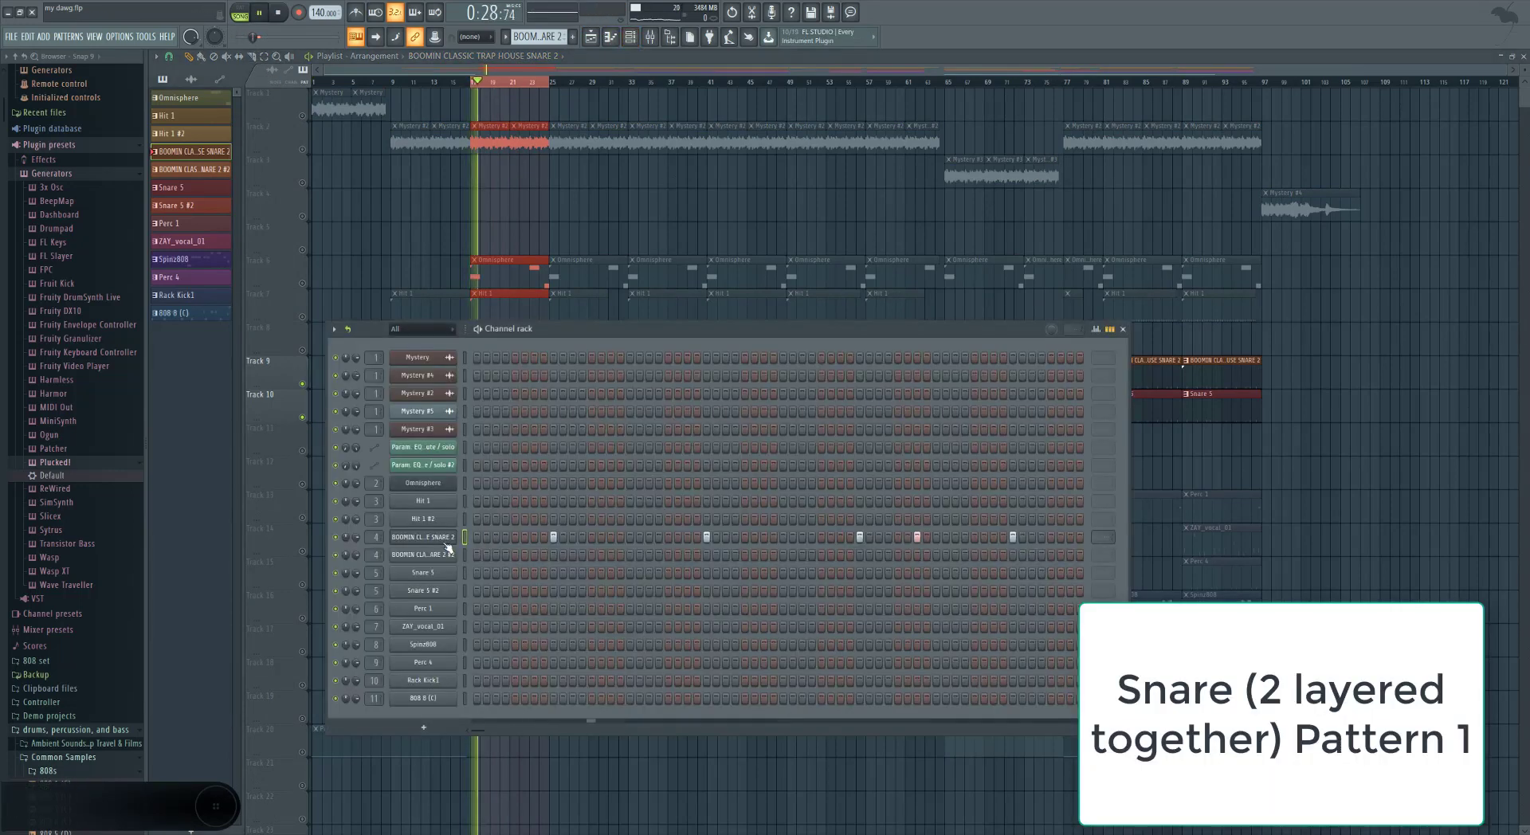
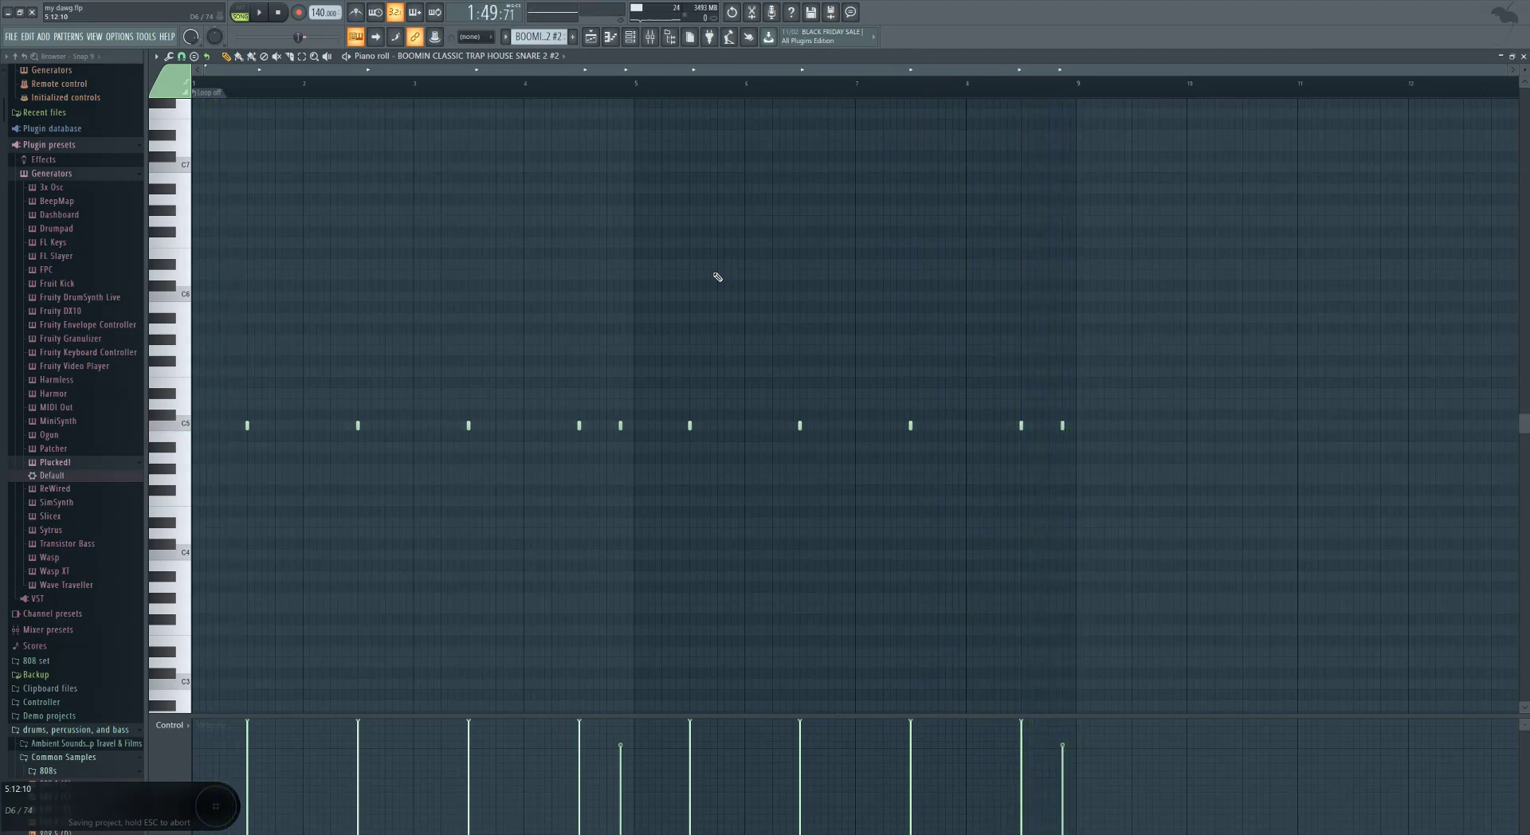
Step: Stop playback and show the Perc 1 pattern's note cluster in the piano roll via the Channel Rack
key(F1)
key(F1)
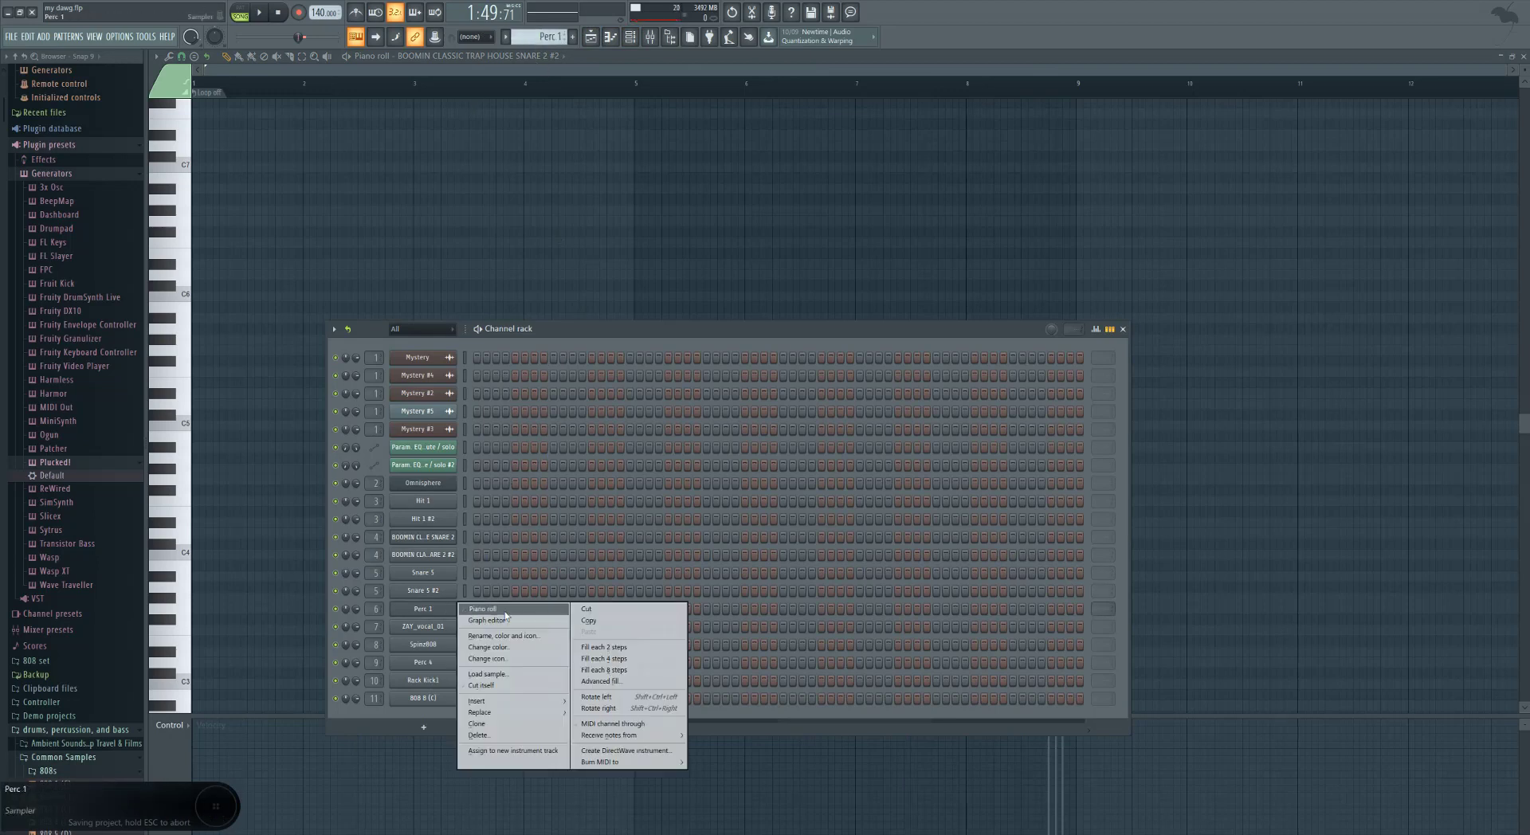
key(F1)
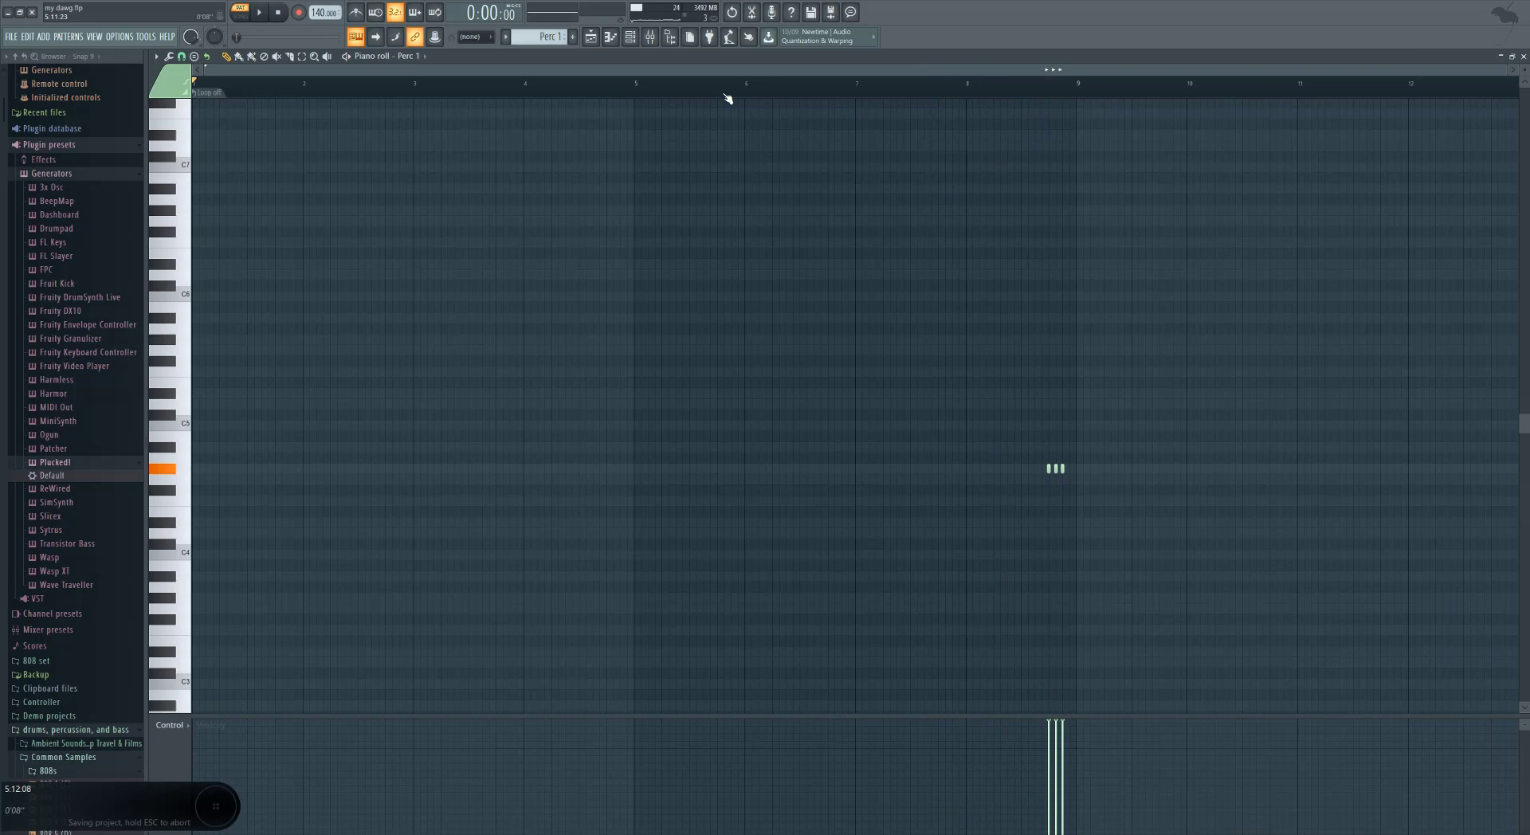
Step: Stop the vocal chop and play through the Spinz808 bass pattern in the piano roll
key(F1)
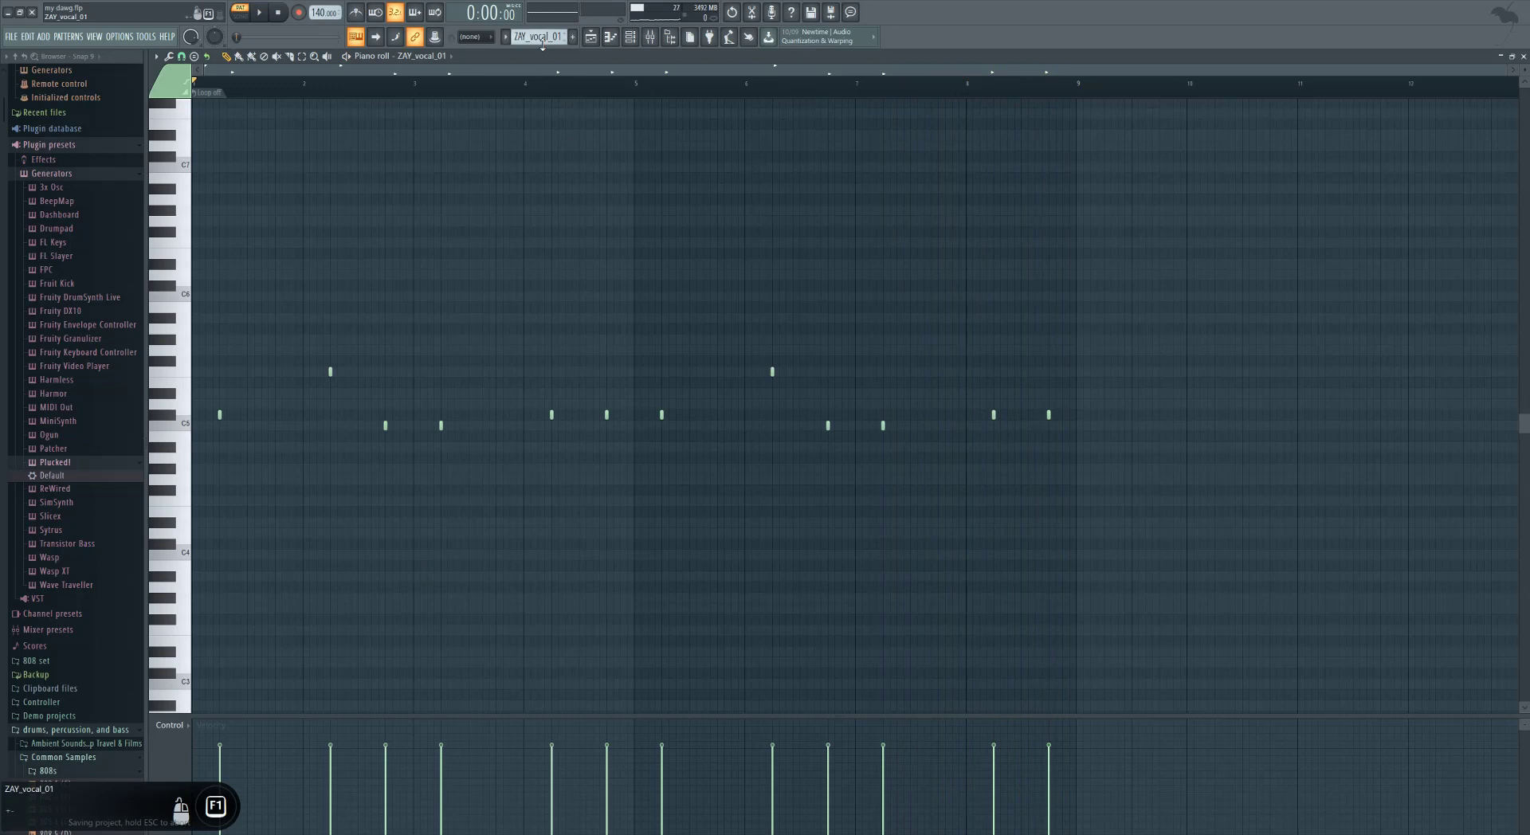
key(F1)
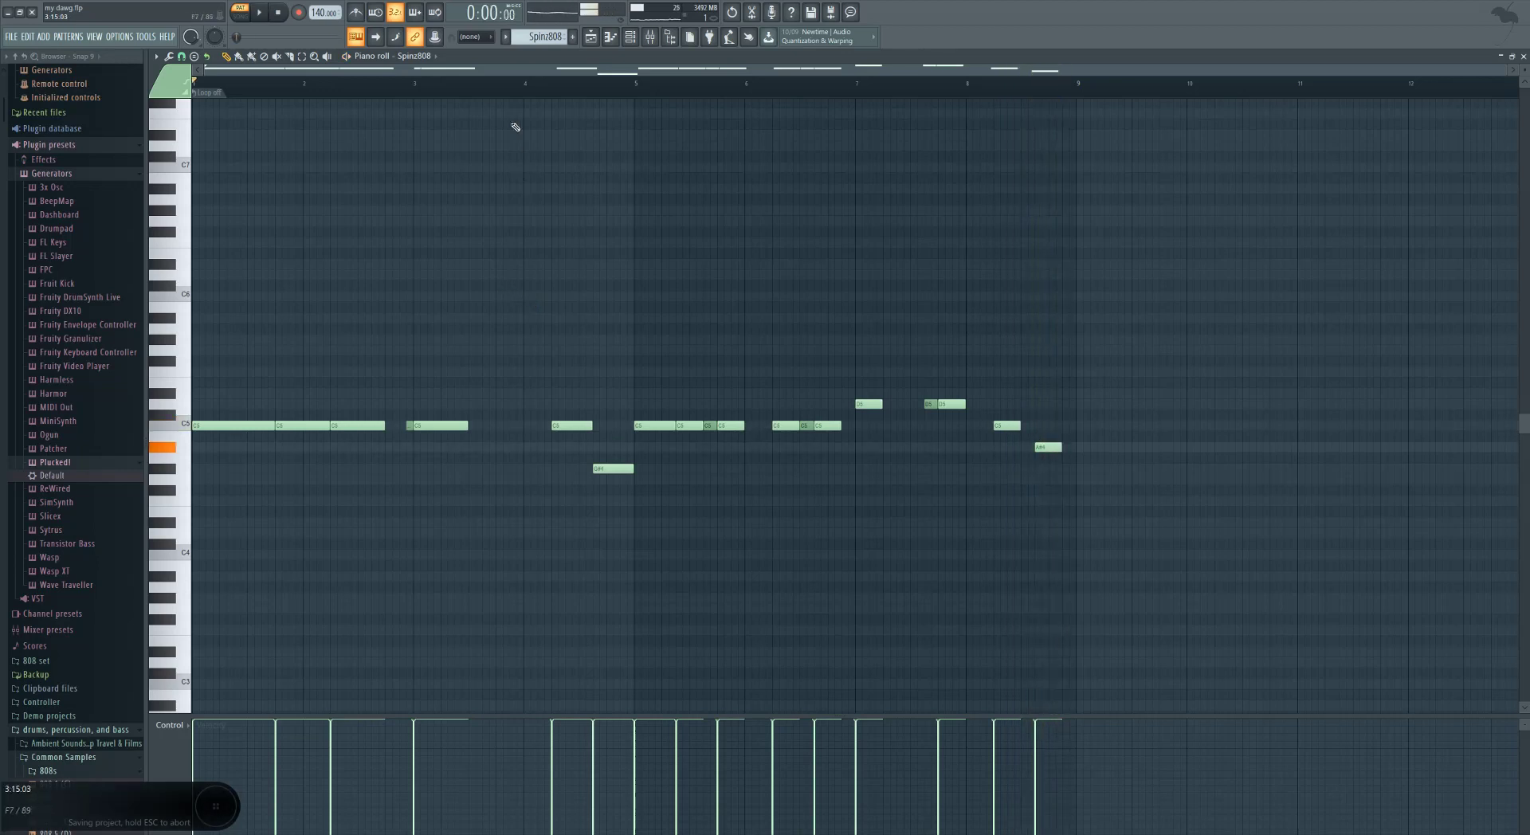
Step: Play the Perc 4 and Rack Kick1 patterns, then switch the piano roll to the 808 8 (C) bass notes
key(F1)
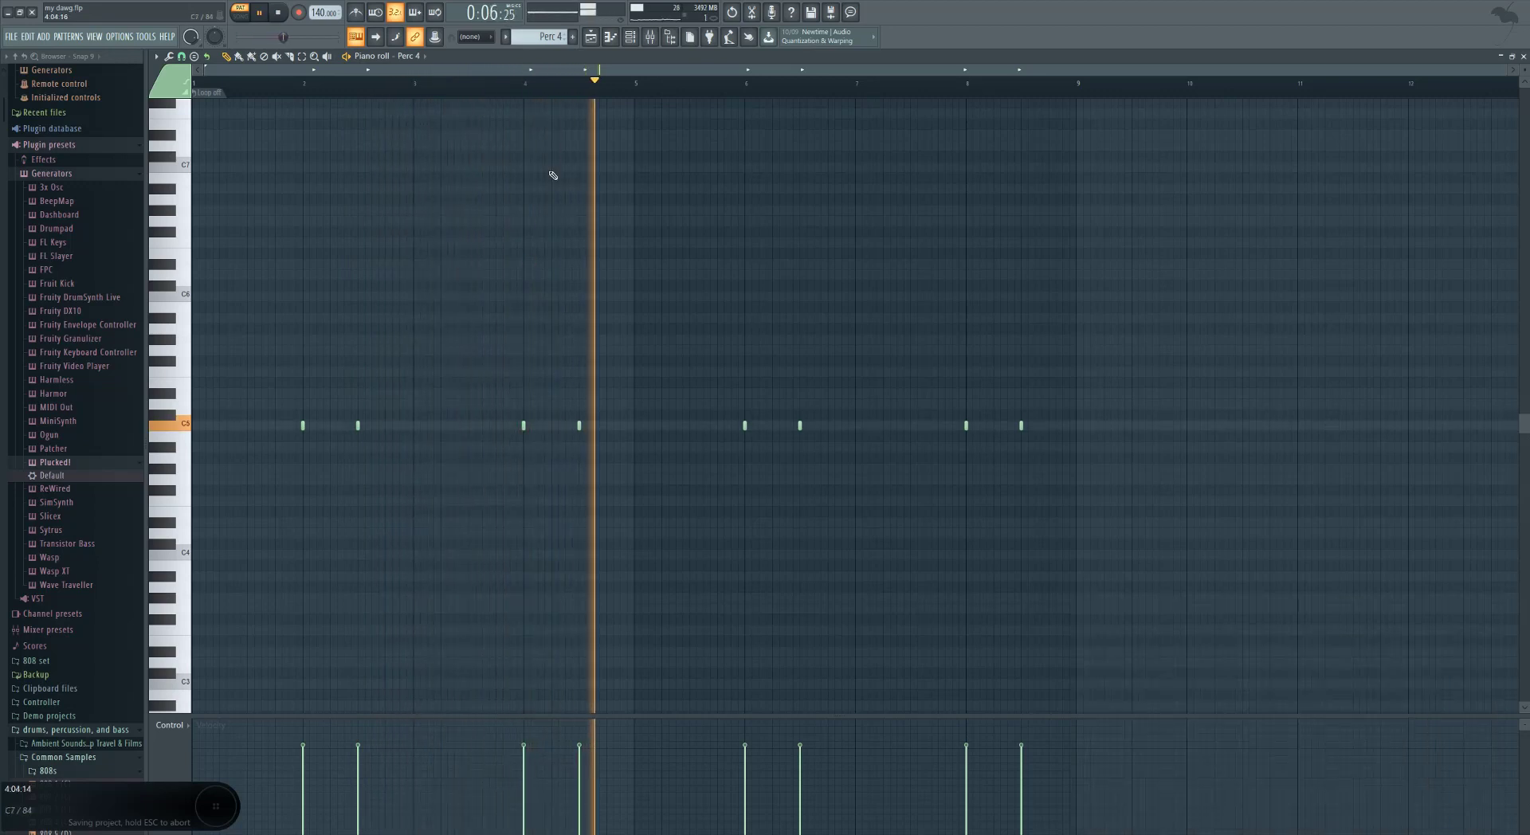
key(F1)
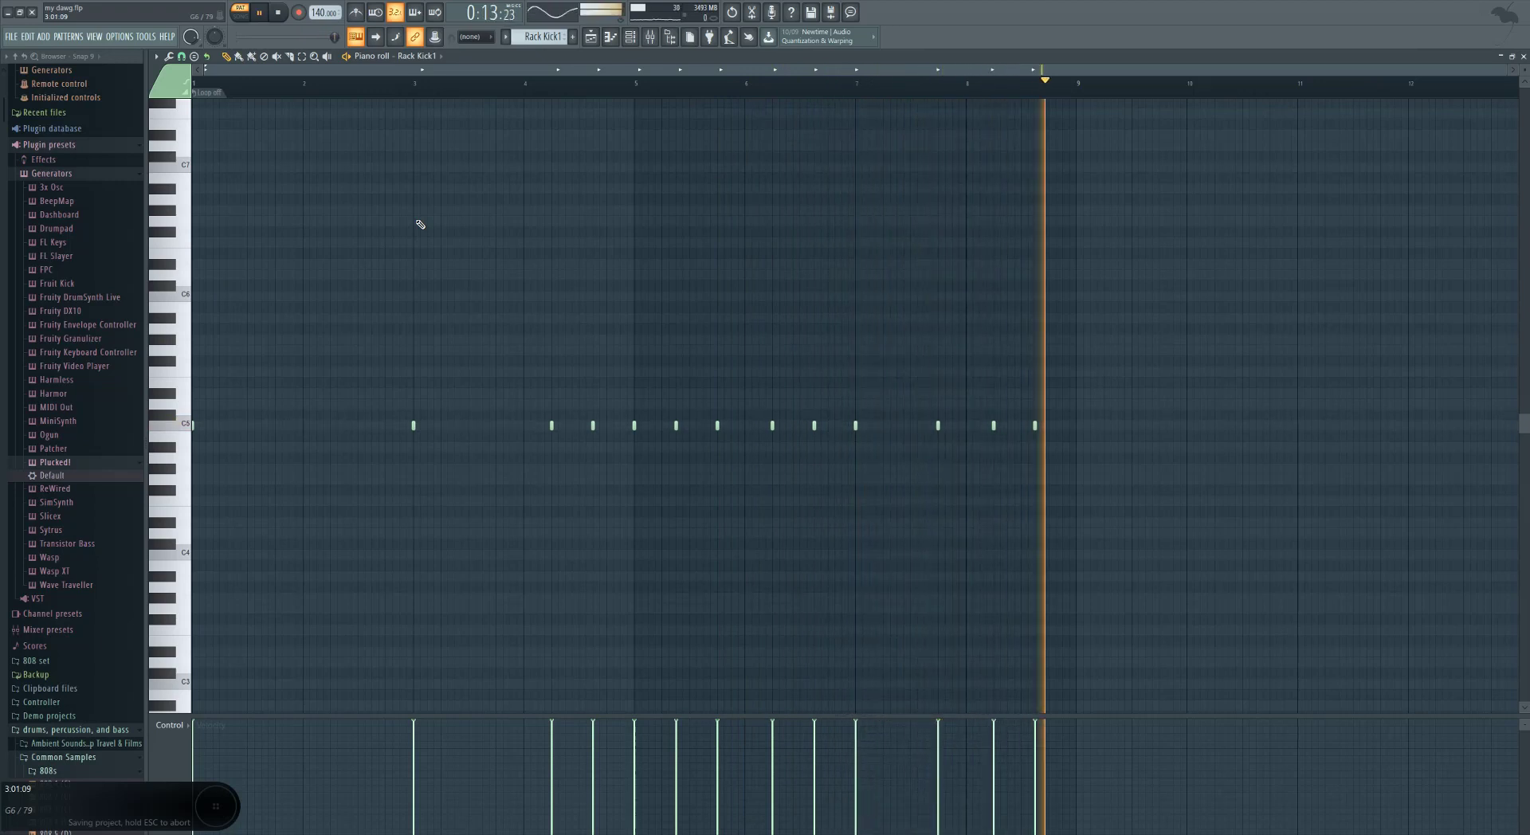
key(F1)
key(F1)
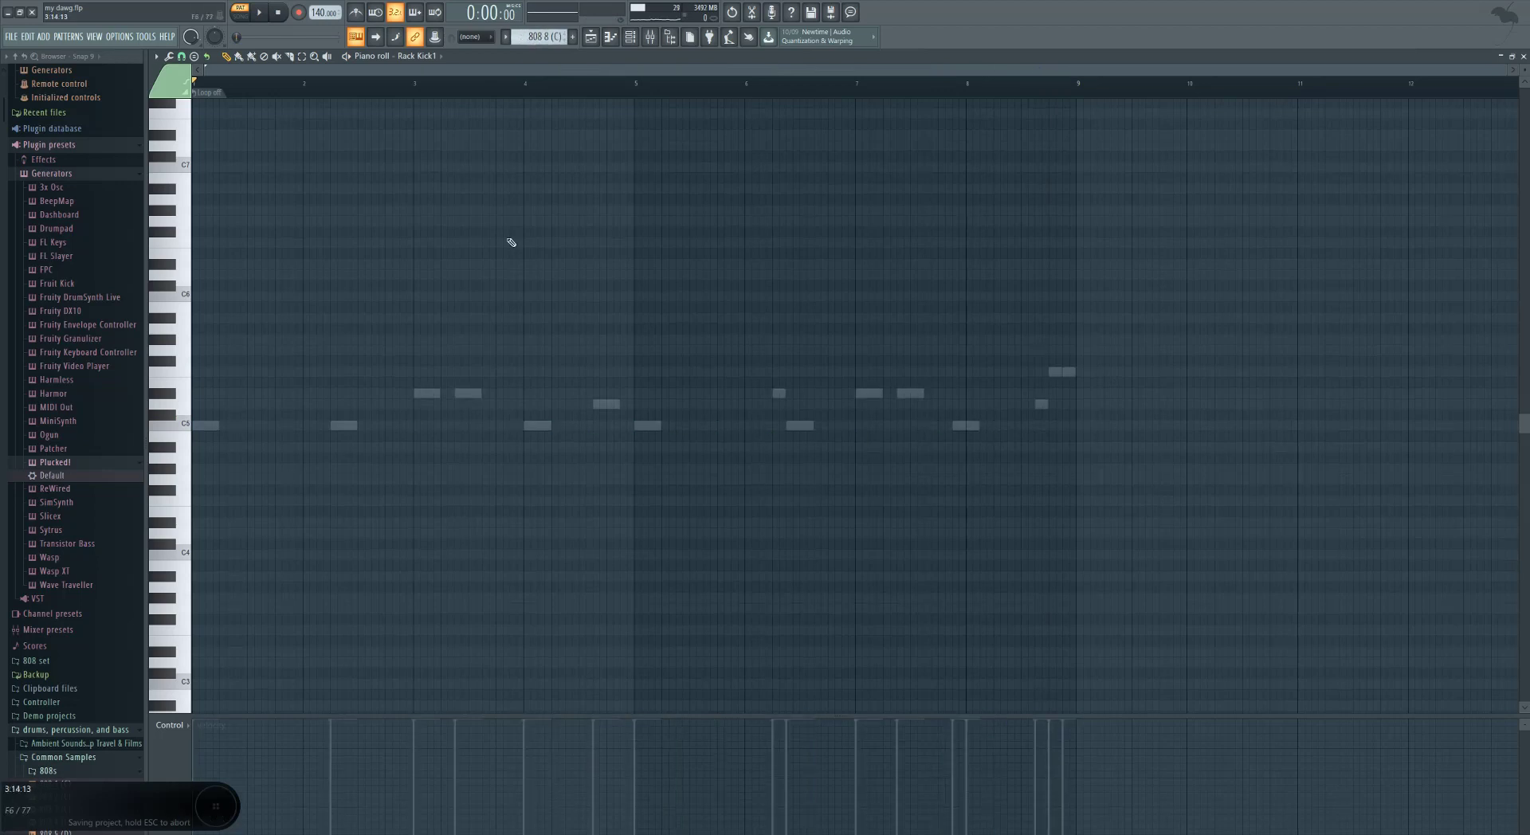
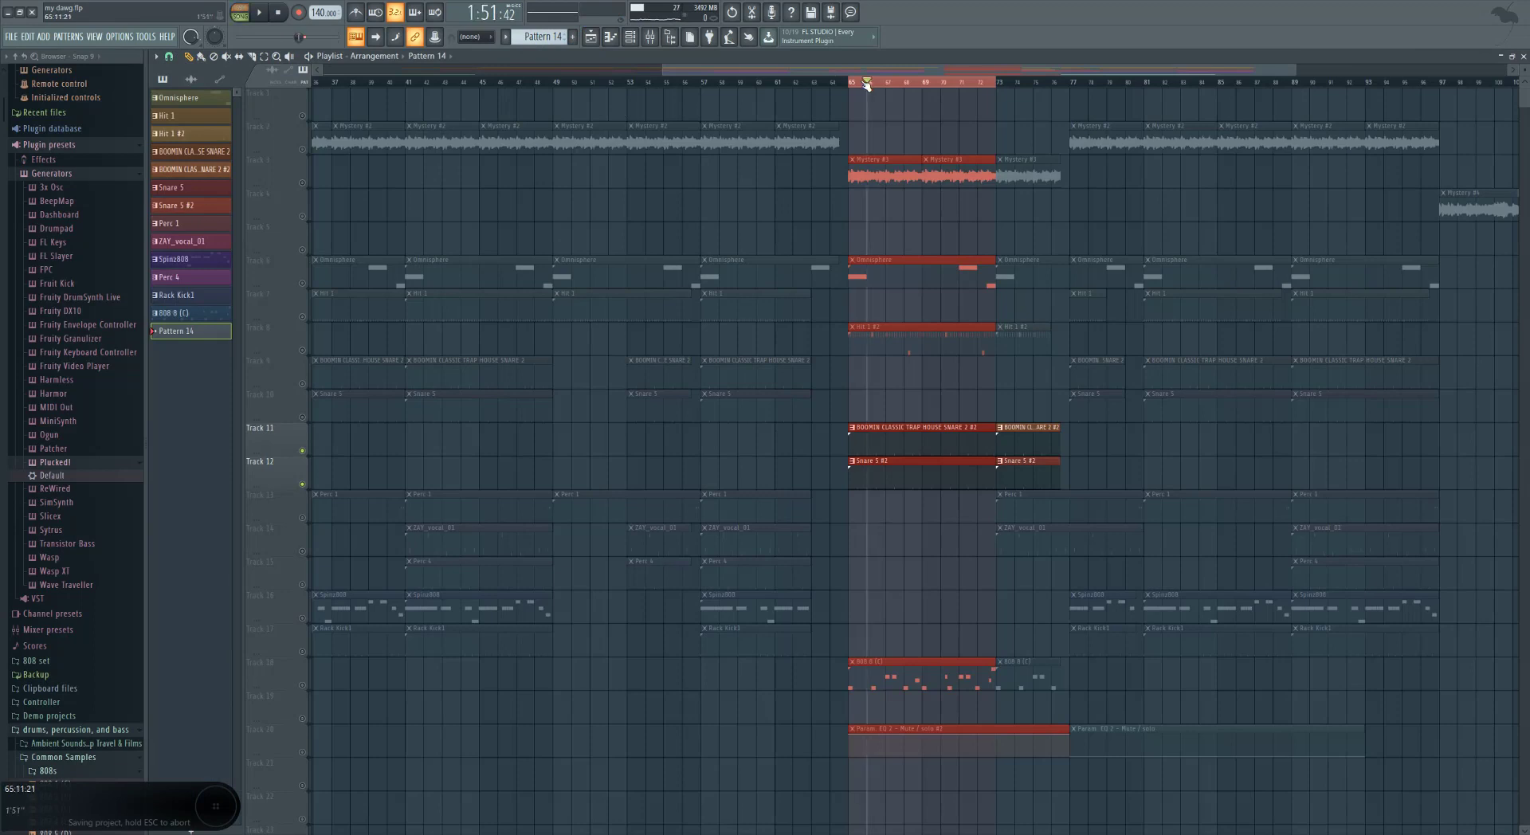
Step: Unsolo every track, rewind to the song start and play the whole arrangement
click(310, 121)
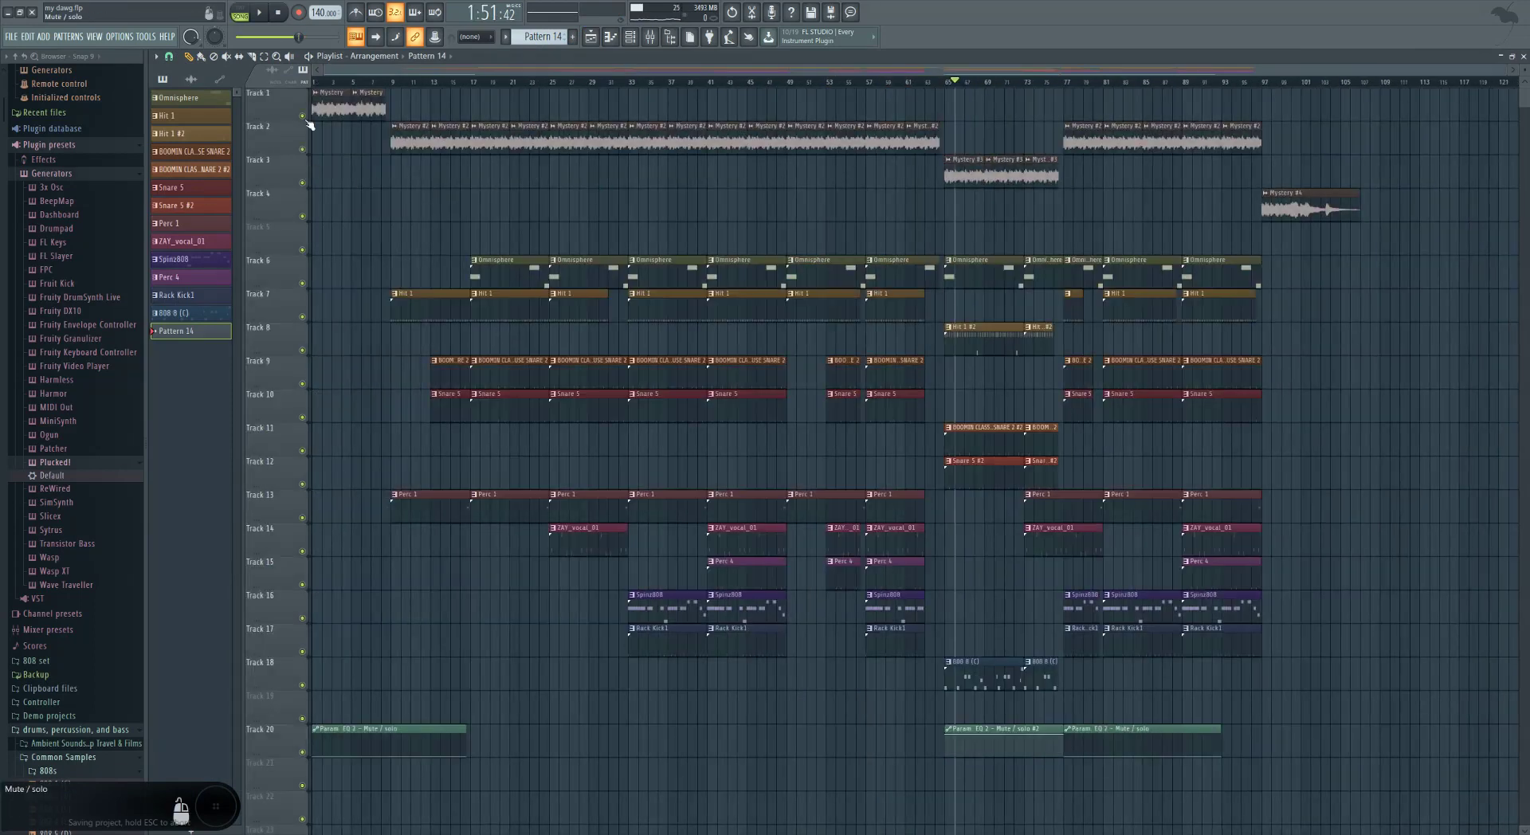
key(F1)
key(F1)
key(F1)
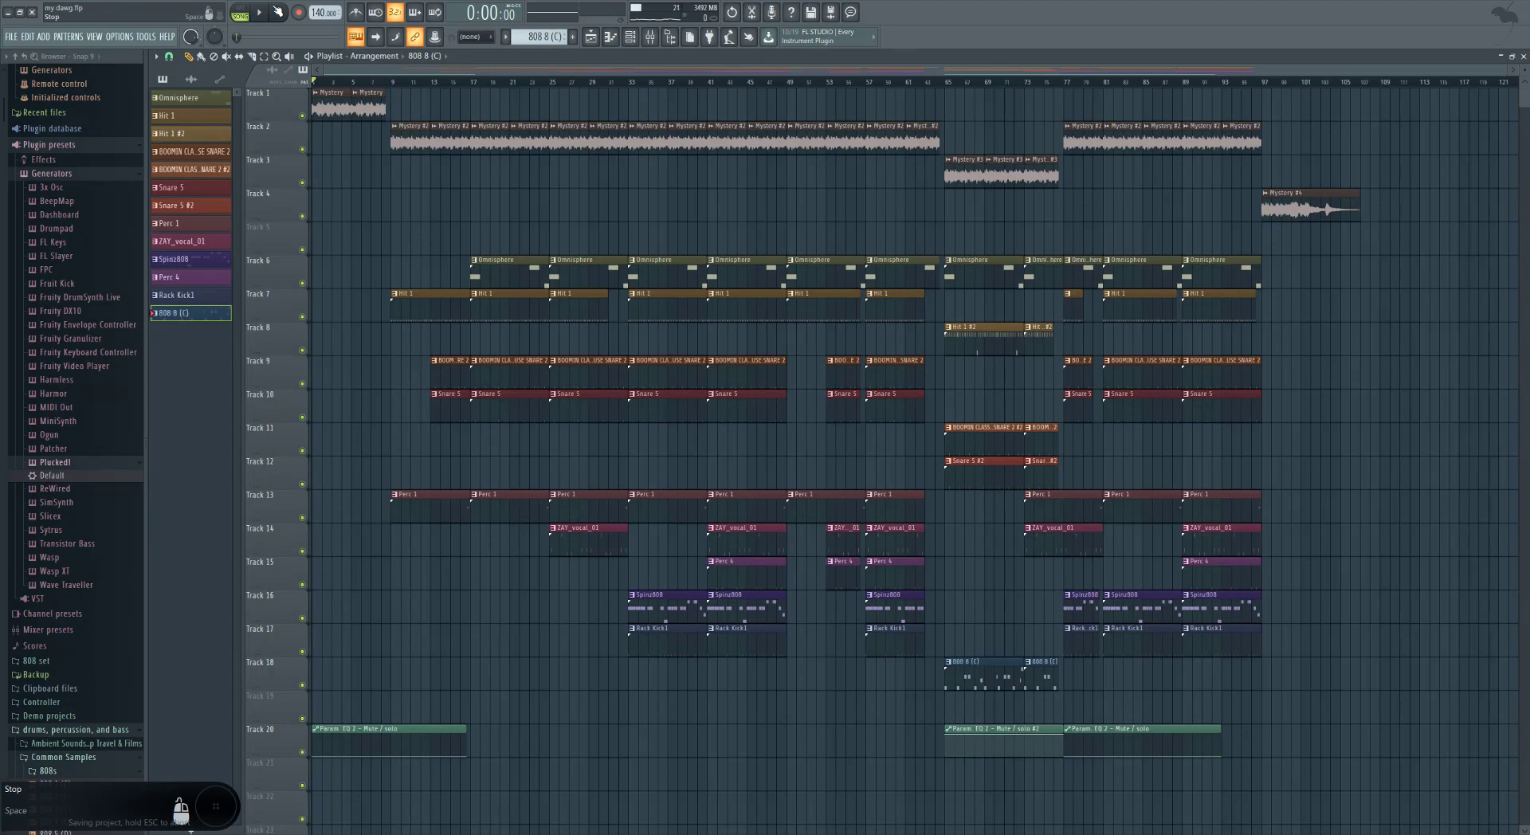